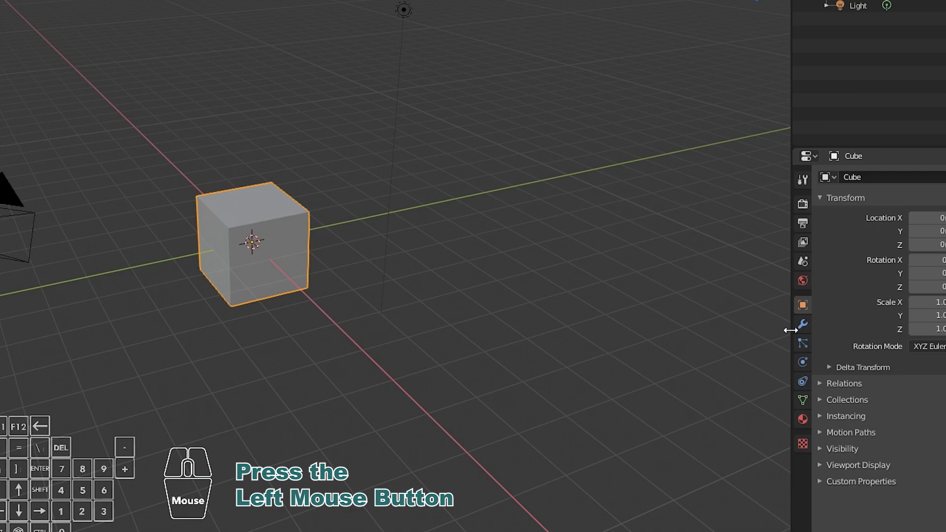
Step: Widen the right Outliner/Properties column to nearly half the window by dragging its border left
left_click_drag(257, 245, 246, 253)
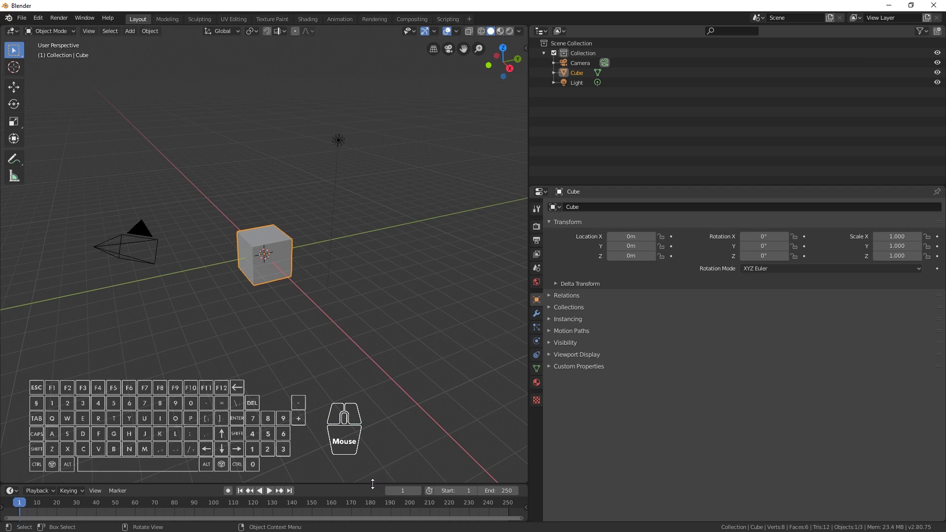
Step: Enlarge the Timeline to fill the lower left and make the Outliner taller above a shorter Properties editor
left_click_drag(375, 480, 354, 264)
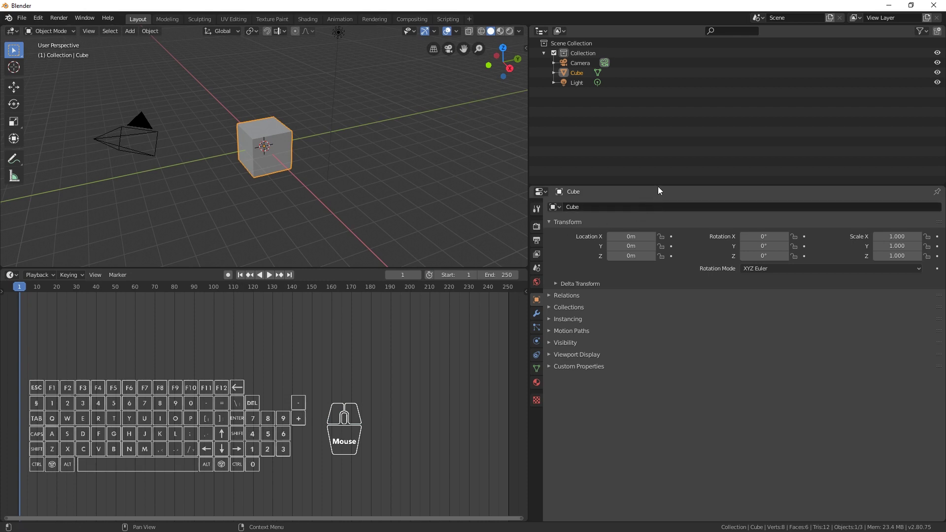
left_click_drag(659, 181, 648, 366)
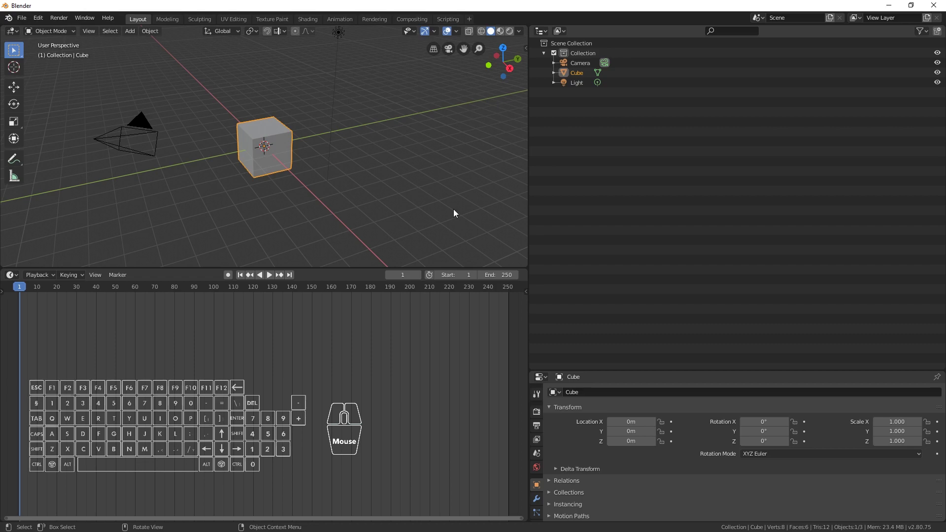